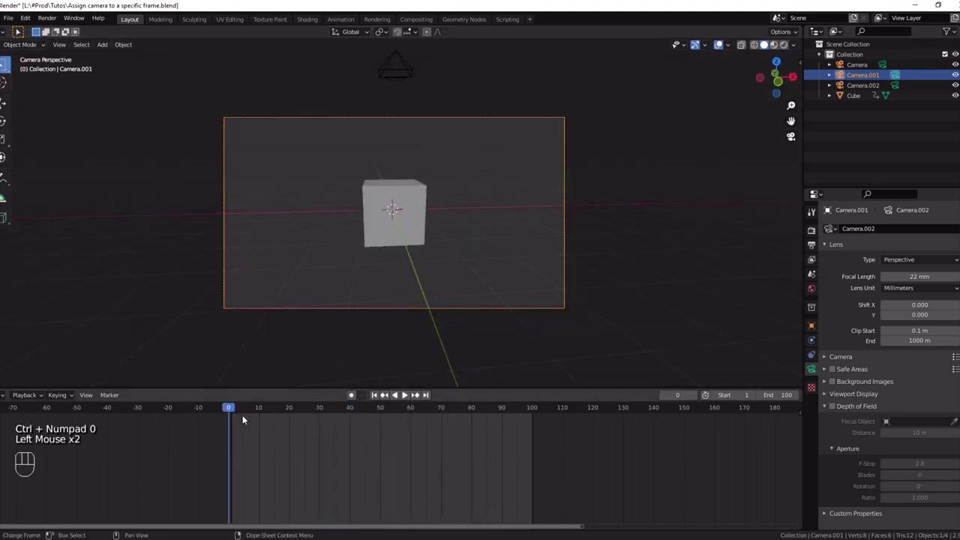
- Bind Camera.001 to a timeline marker at frame 0 with Ctrl+B
key("ctrl+b")
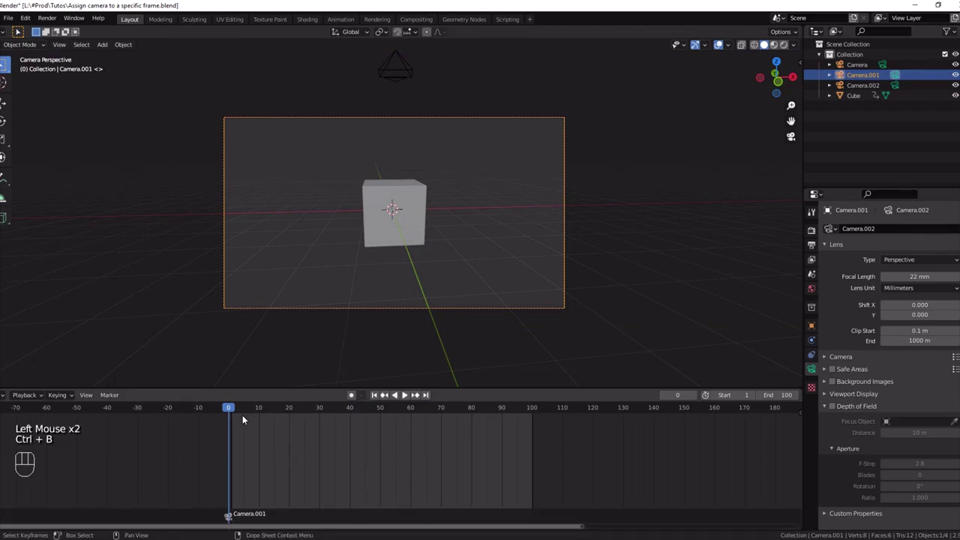
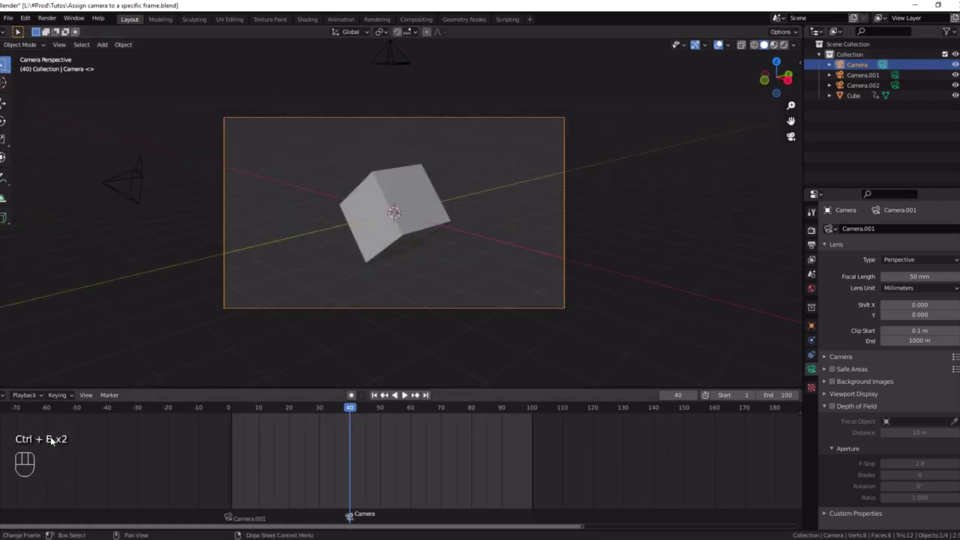
- Select Camera.002 in the Outliner and scrub the timeline to frame 75
left_click(862, 92)
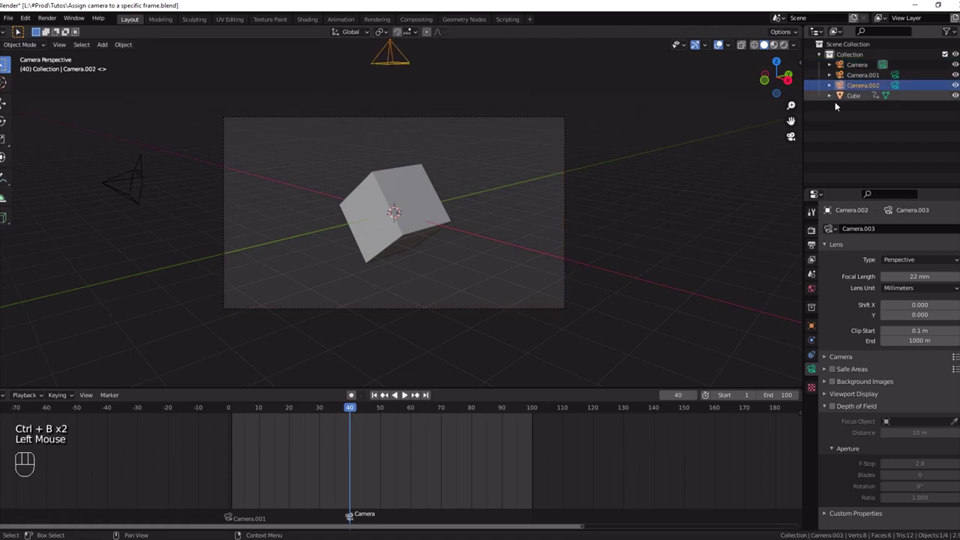
left_click_drag(350, 411, 451, 414)
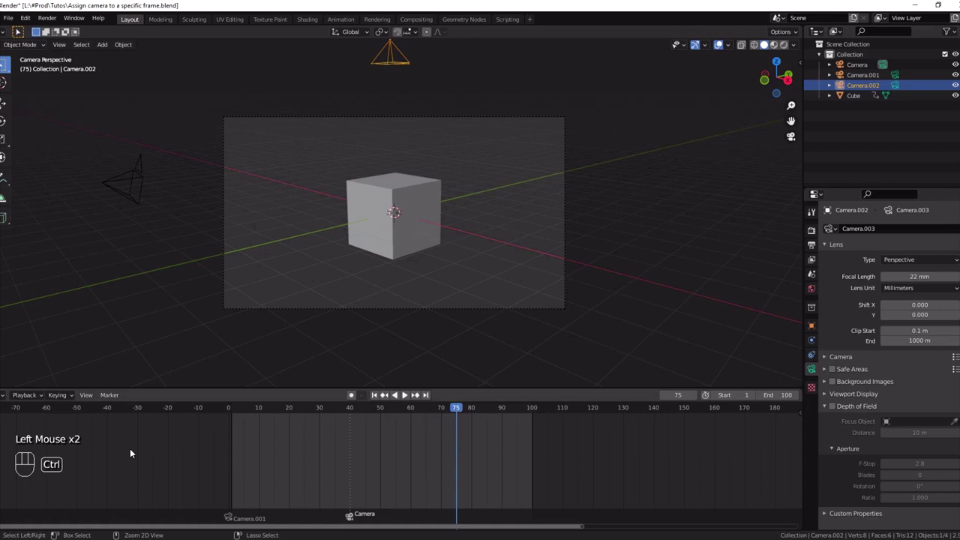